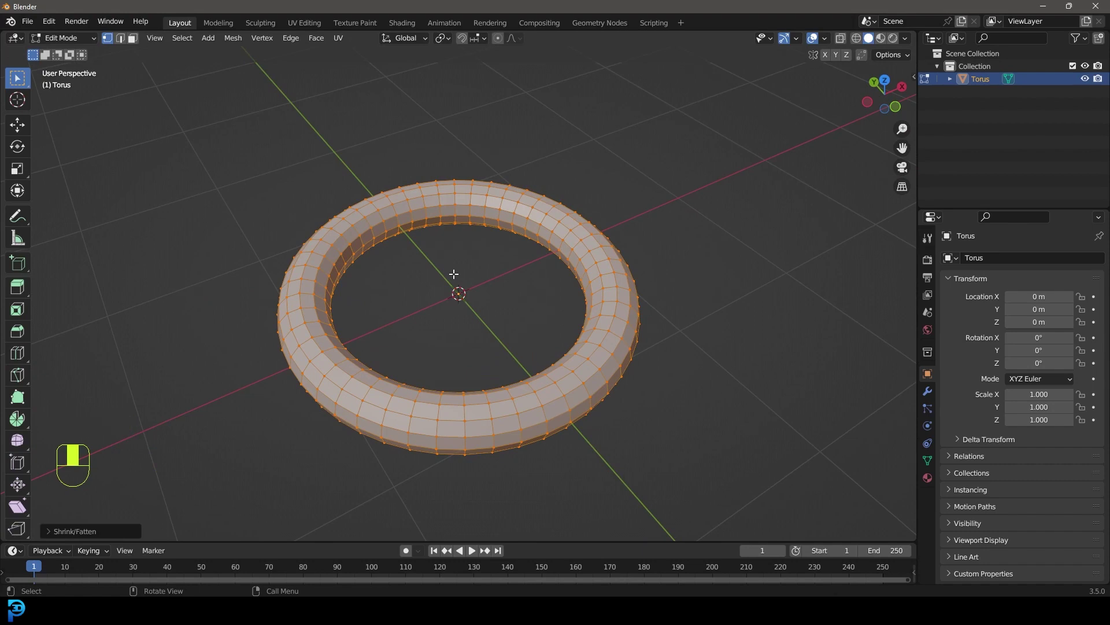
Step: Add a Subdivision Surface modifier to the torus in Object Mode and view it from the front
key(Tab)
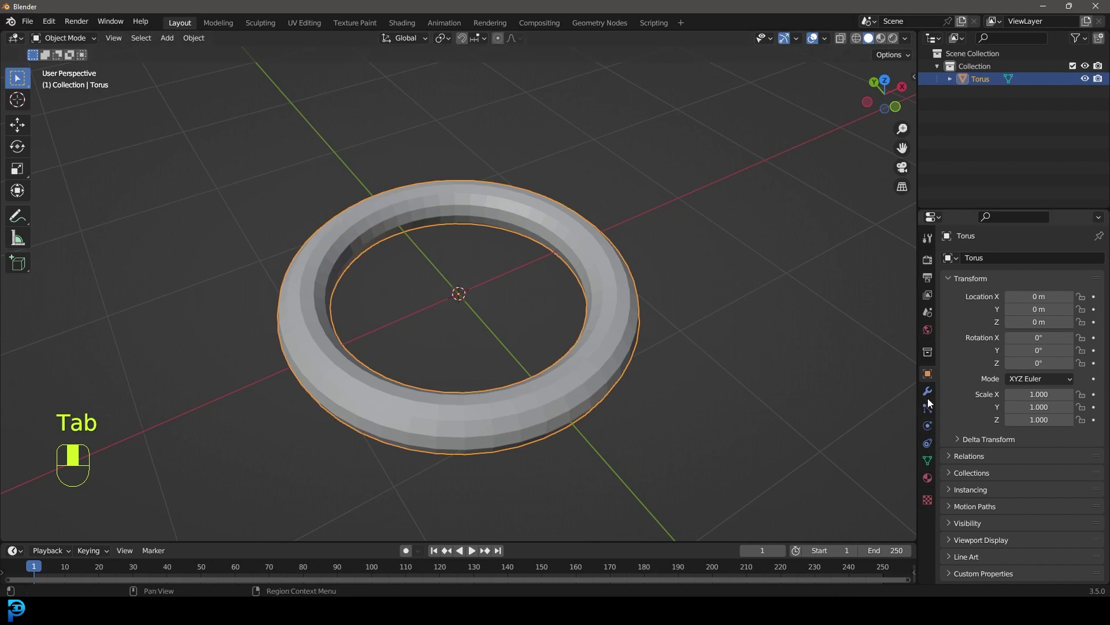
click(931, 396)
drag(973, 255, 533, 221)
drag(552, 213, 534, 221)
key(KP_1)
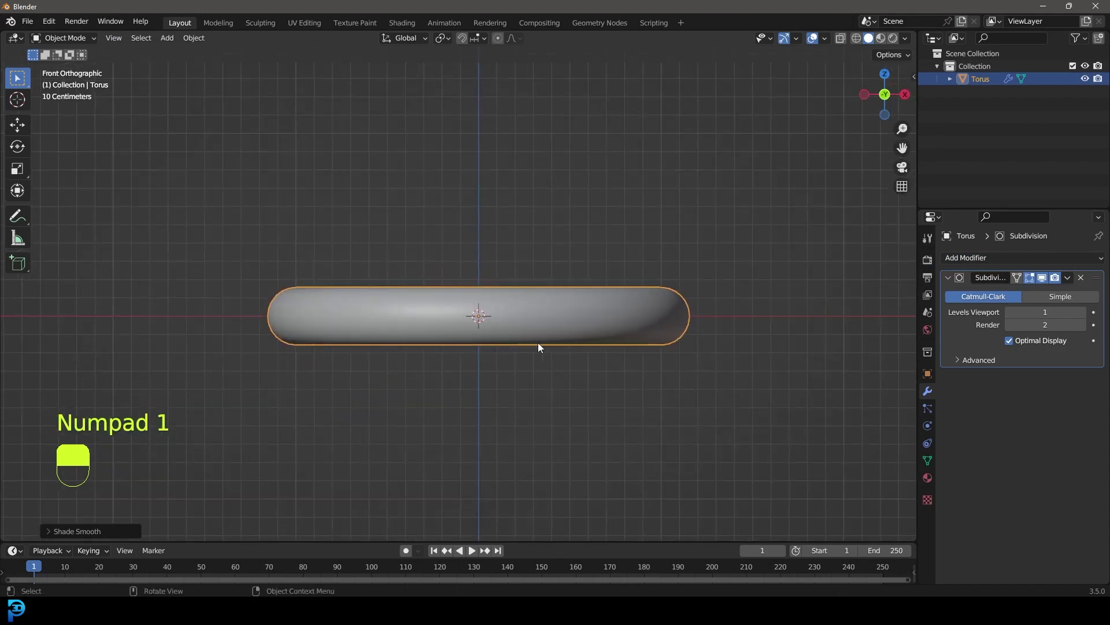
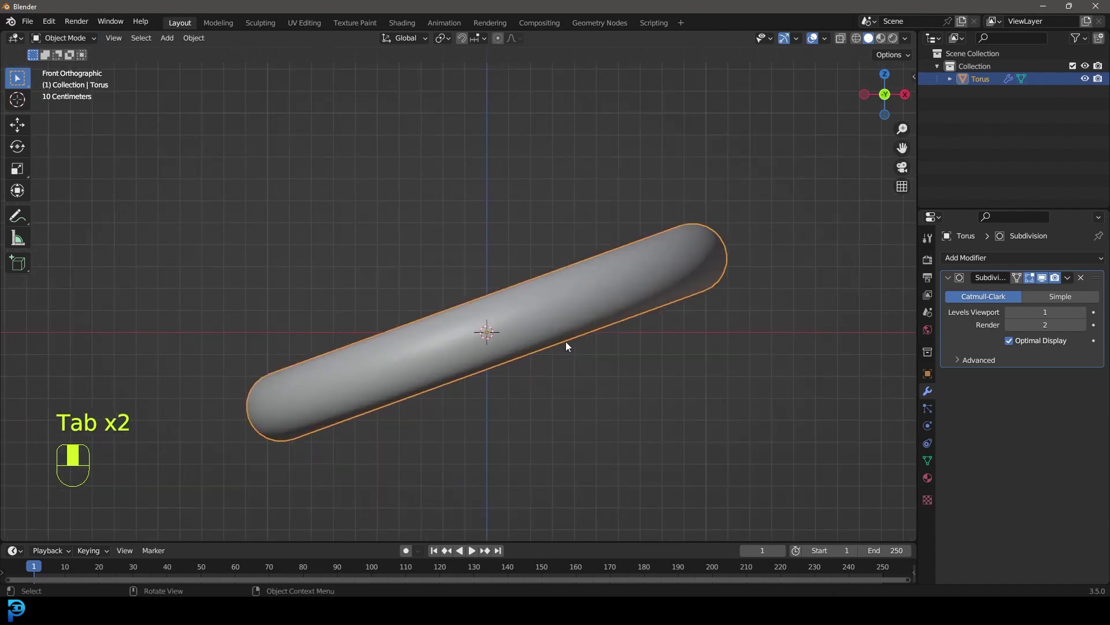
Step: Duplicate the tilted ring as Torus.001 and rotate it to tilt the opposite way
key(shift+d)
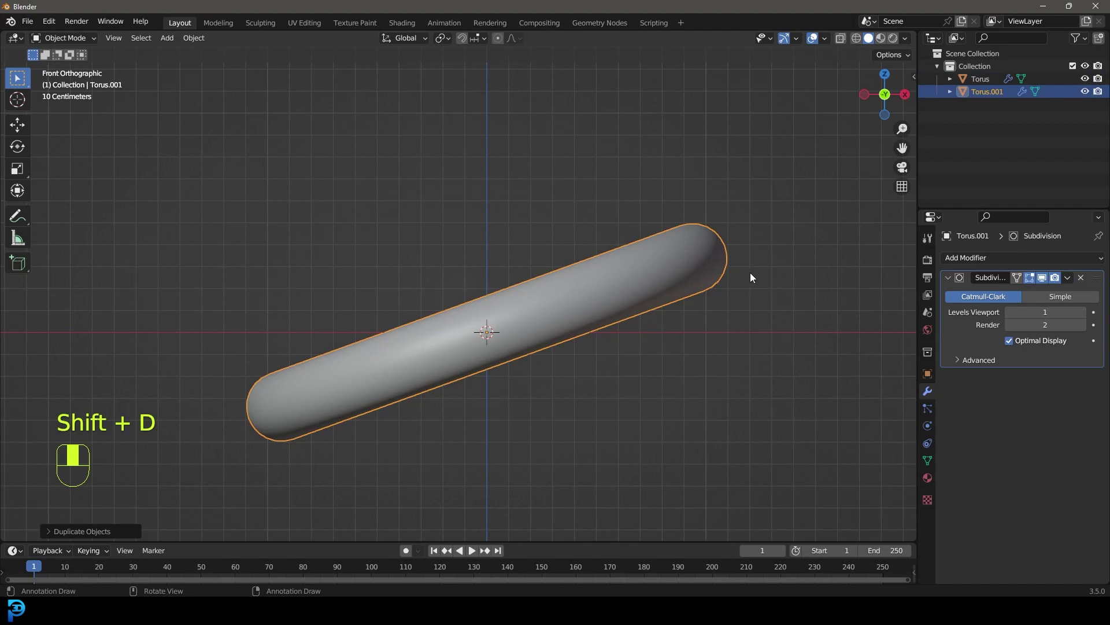
key(r)
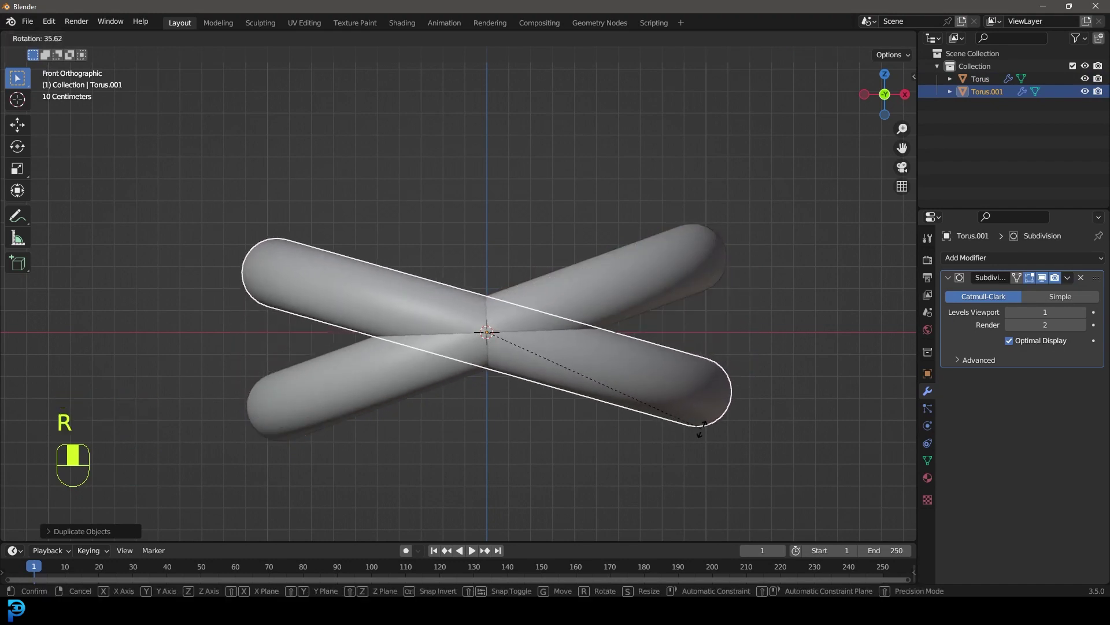
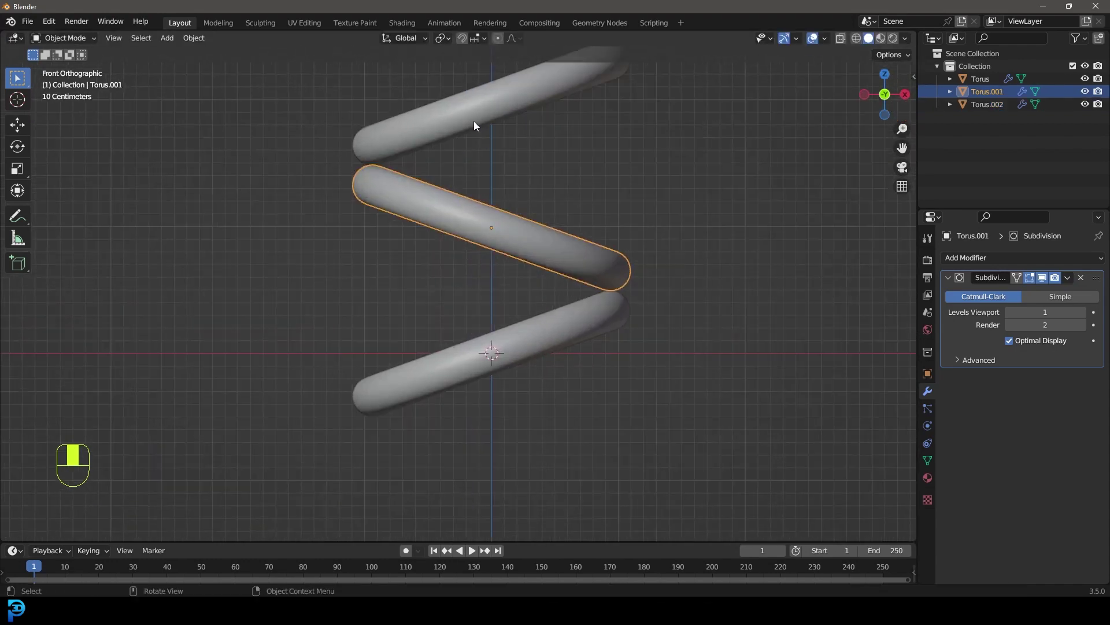
Step: Select all three rings and join them with Ctrl+J into one Torus object, checking the side panel
click(444, 218)
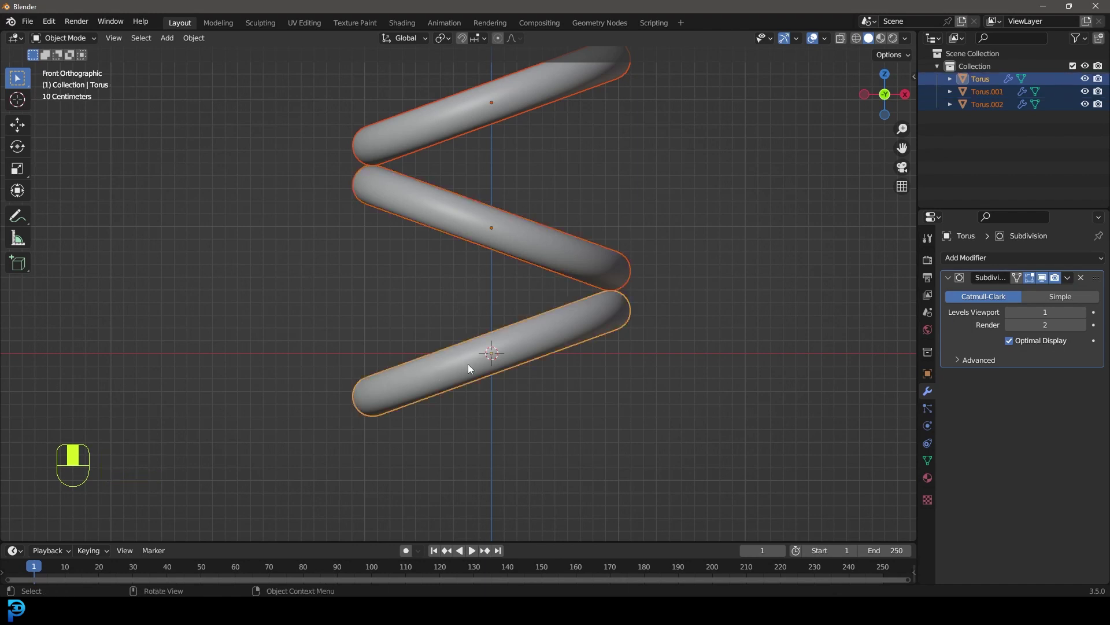
key(ctrl+j)
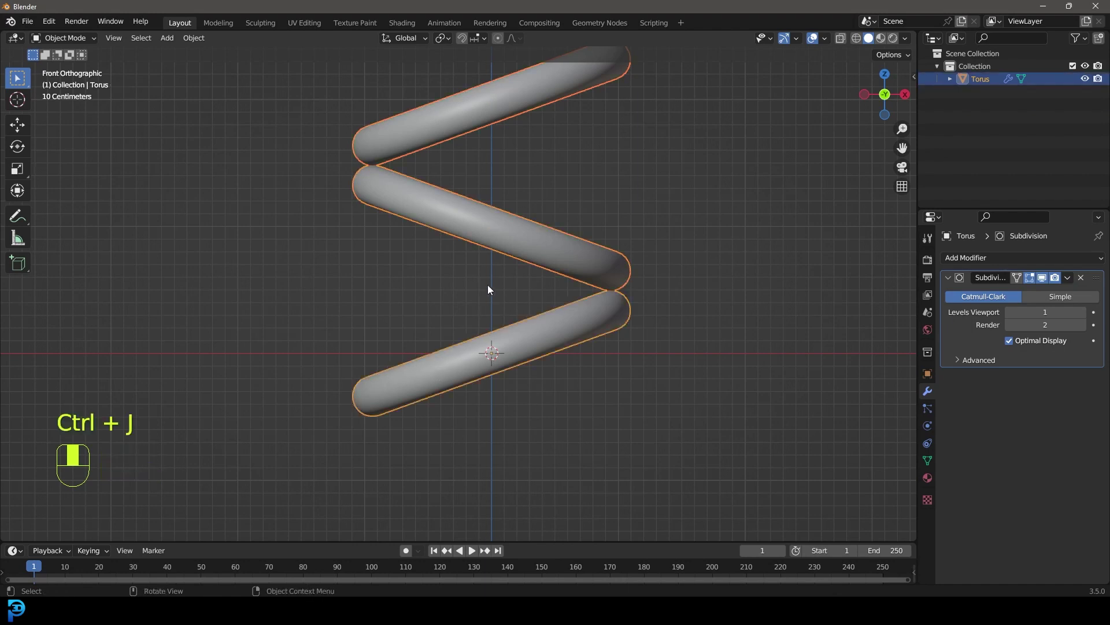
key(n)
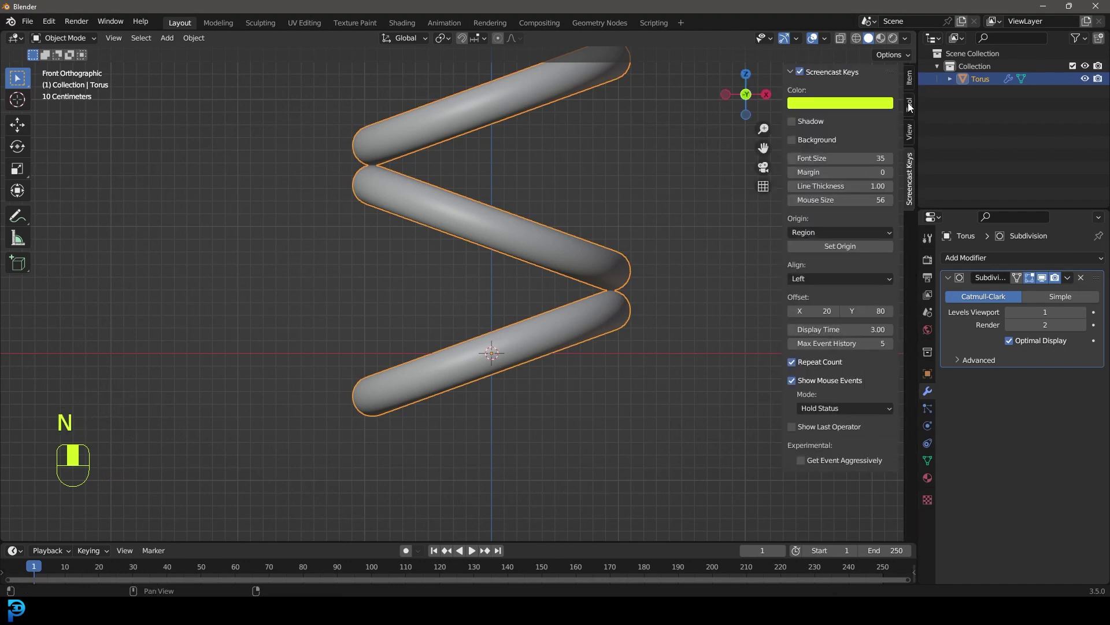
click(915, 81)
key(n)
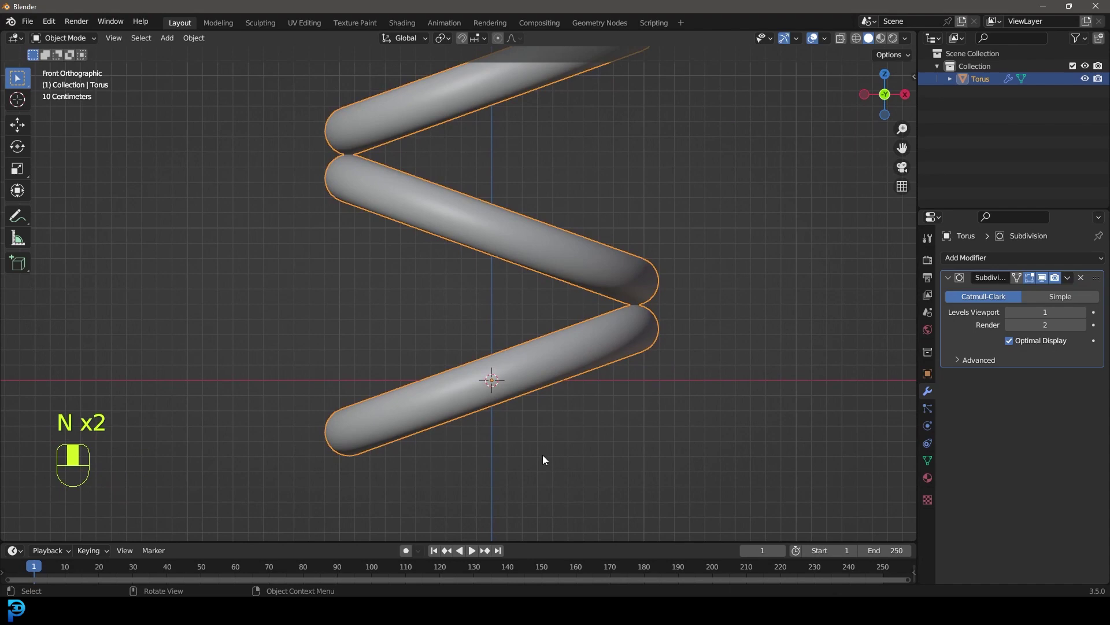
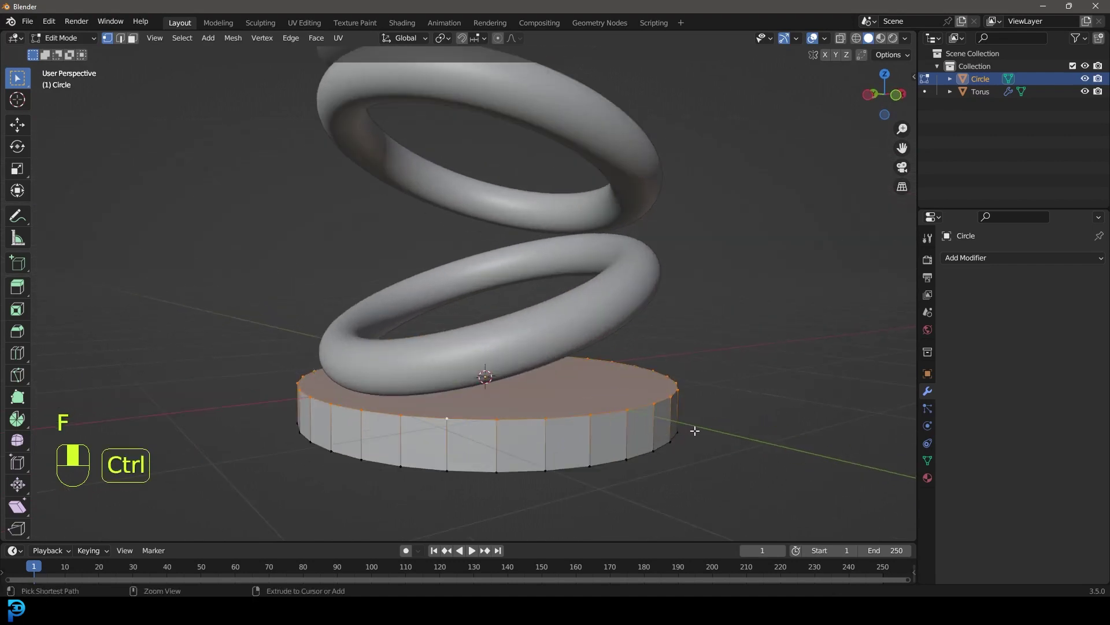
Step: Bevel the top rim of the extruded disc base under the rings
key(ctrl+b)
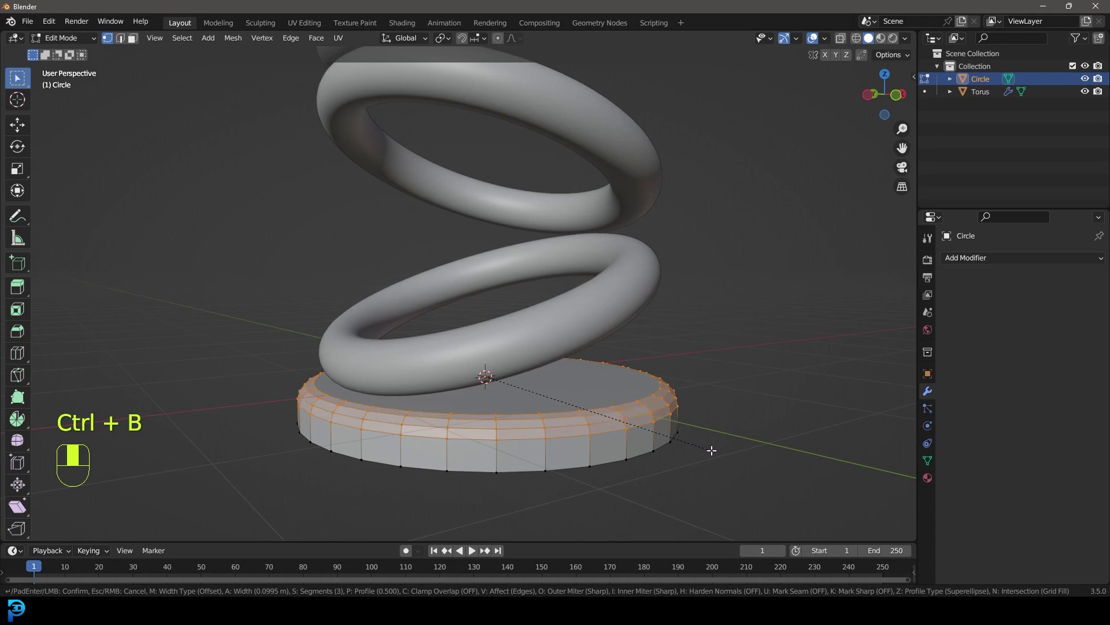
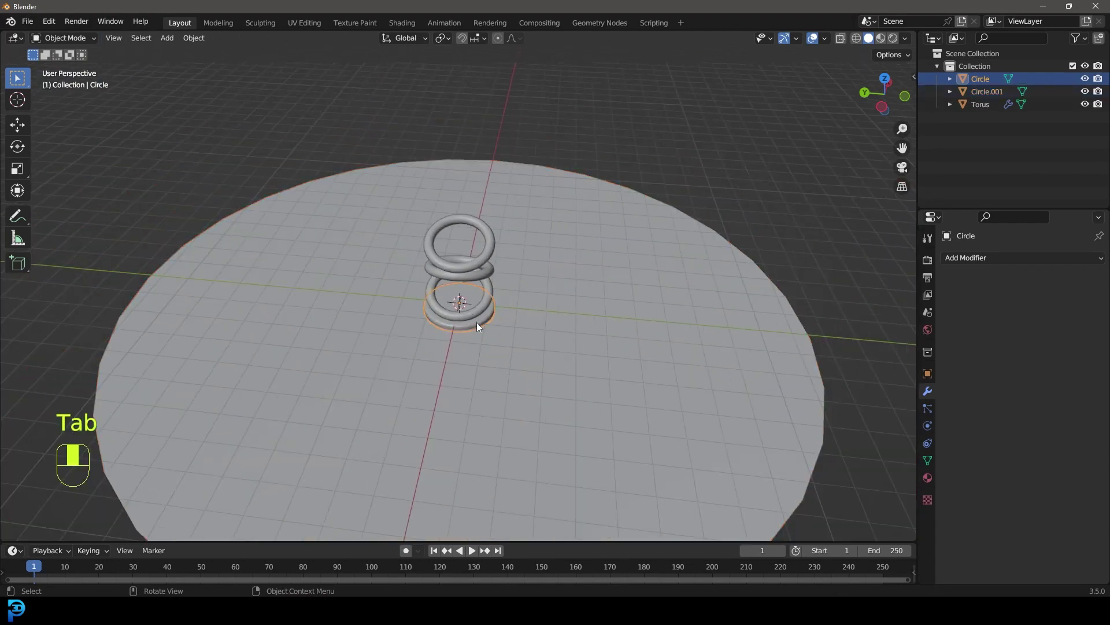
Step: Give the Circle base a Subdivision Surface modifier and view the rings from a lower, closer angle
key(g)
key(g)
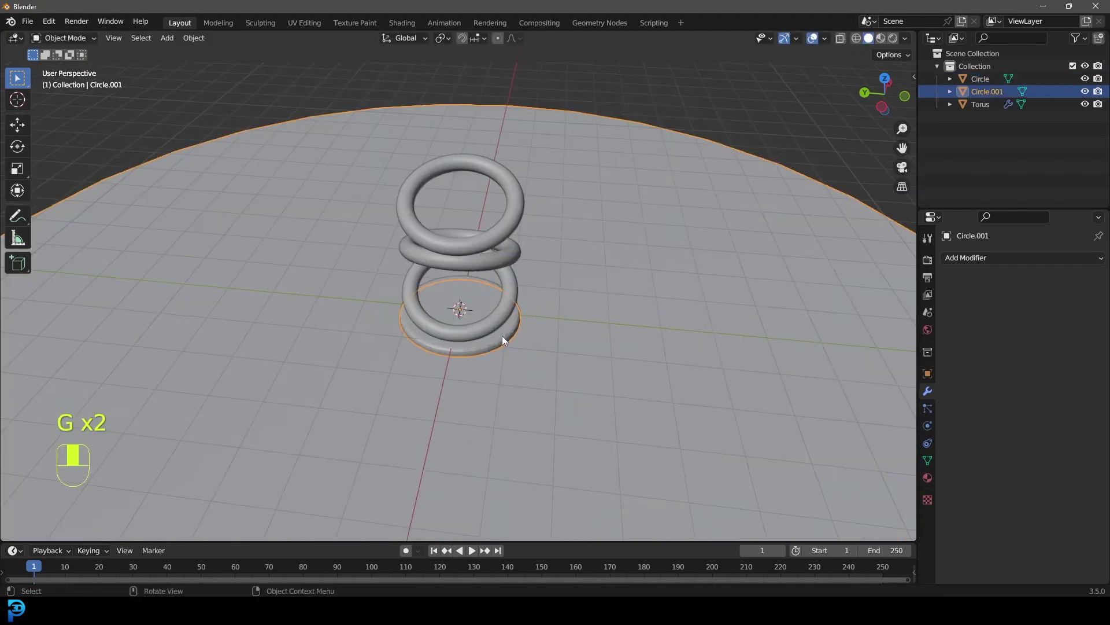
drag(500, 320, 509, 363)
drag(509, 363, 1001, 263)
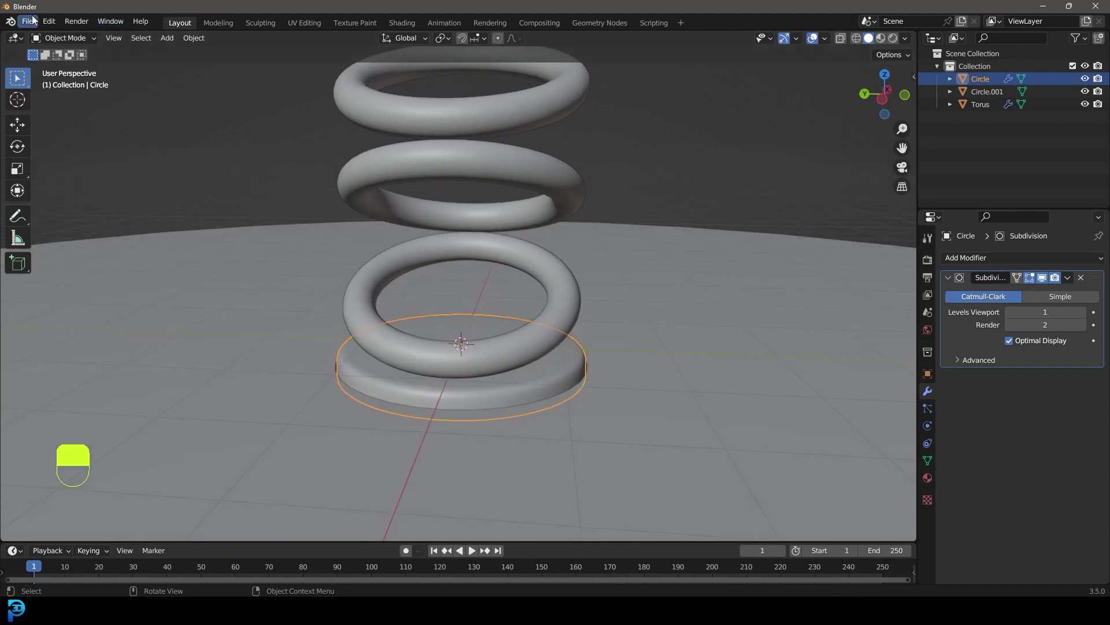
Step: Set Cycles render Max Samples to 55 in the Sampling settings
drag(932, 262, 1046, 261)
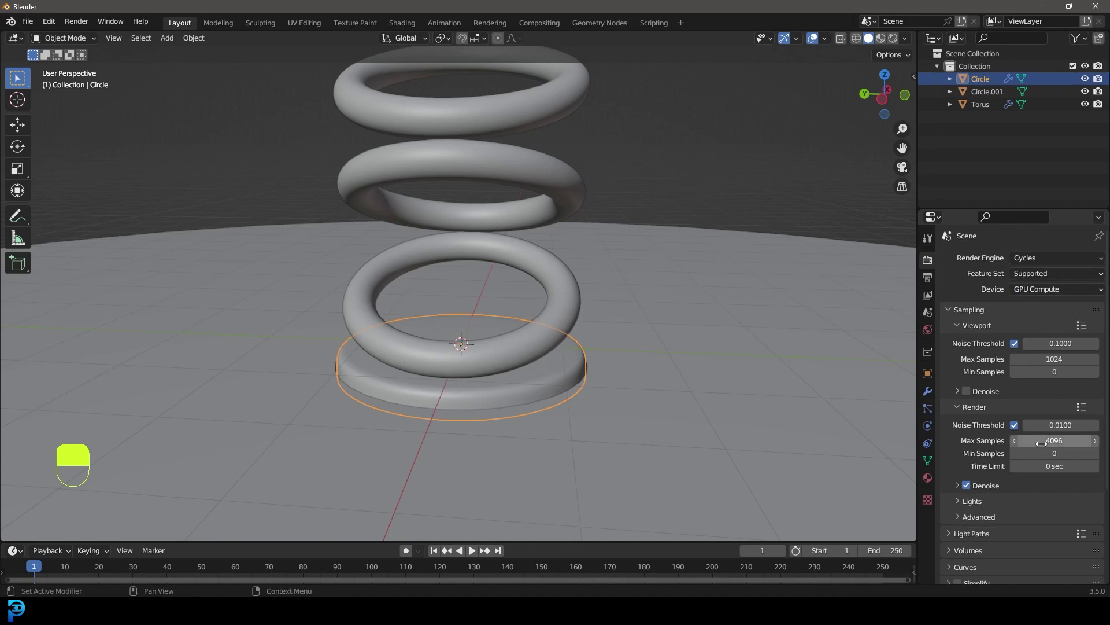
key(5)
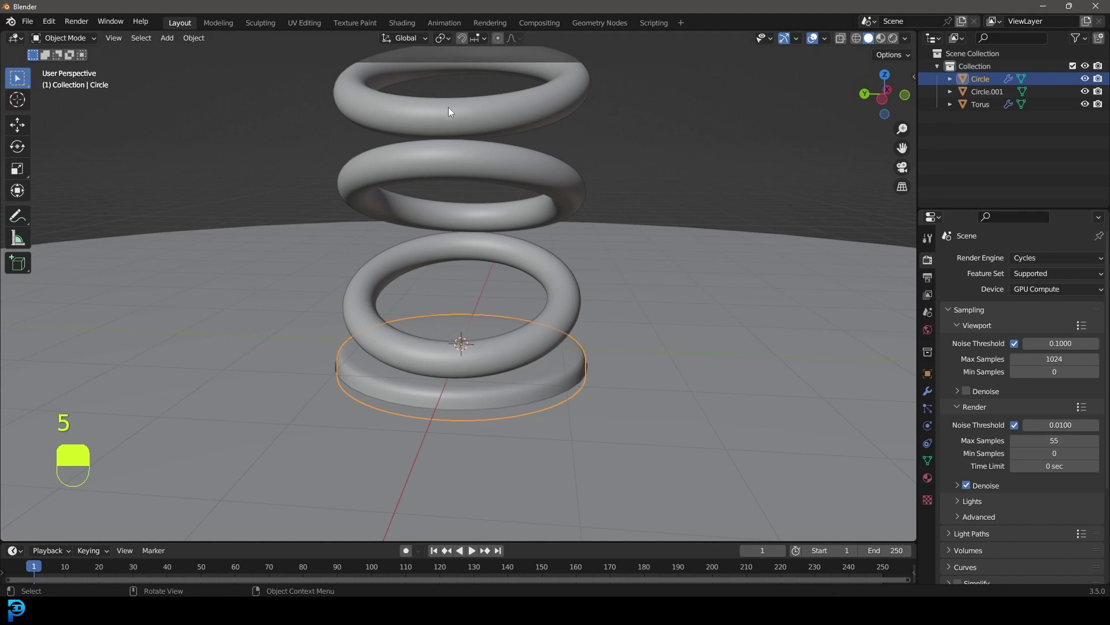
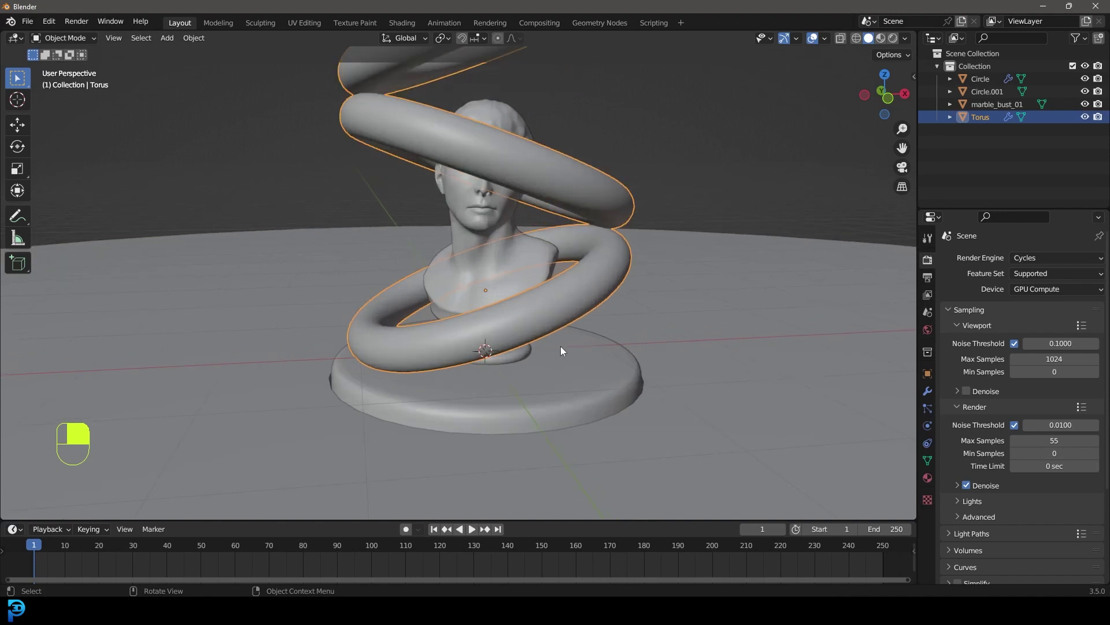
Step: Reframe the view on the scaled-up Circle base beneath the coil and marble bust
middle_click(592, 386)
Step: Select the Torus then the Circle disc and parent the ring to it with Ctrl+P
drag(593, 387, 619, 376)
key(g)
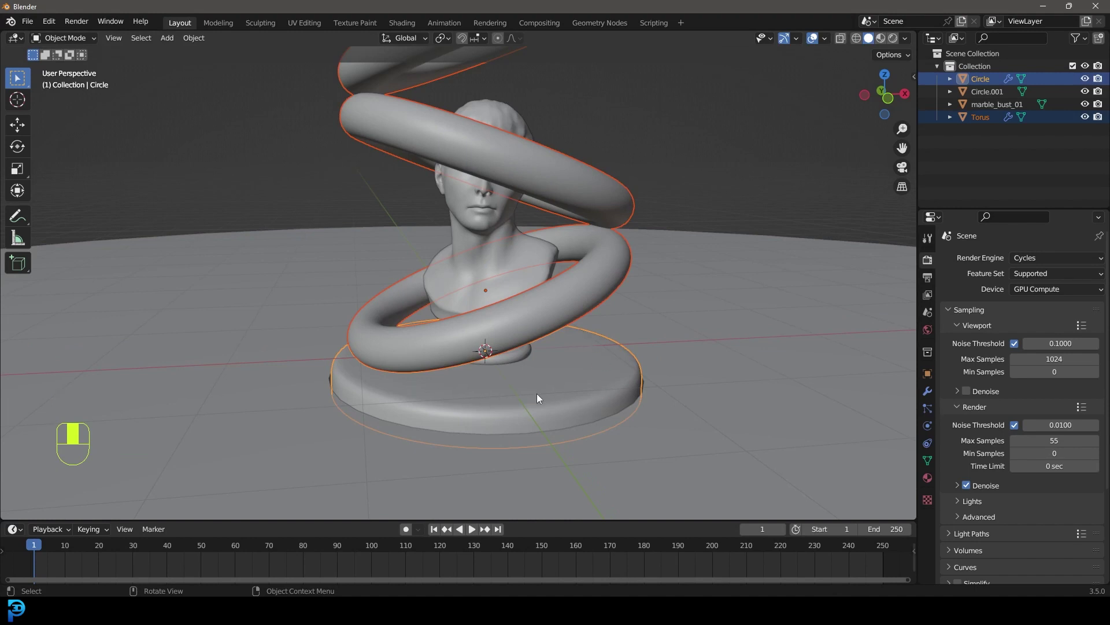
key(ctrl+p)
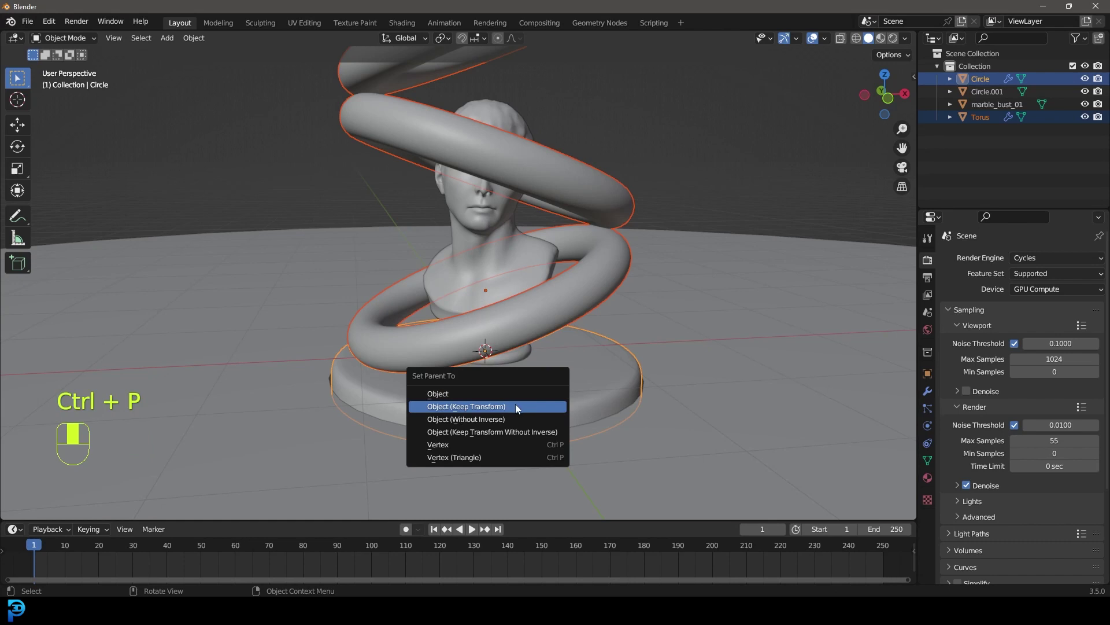
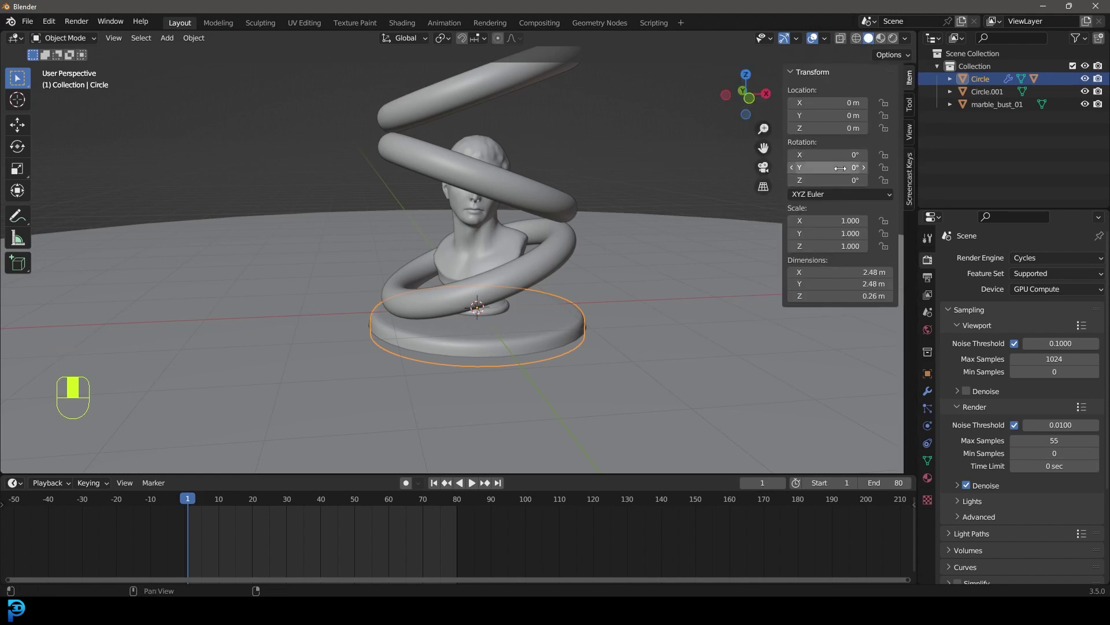
Step: Insert a rotation keyframe on the Circle disc at frame 1
key(i)
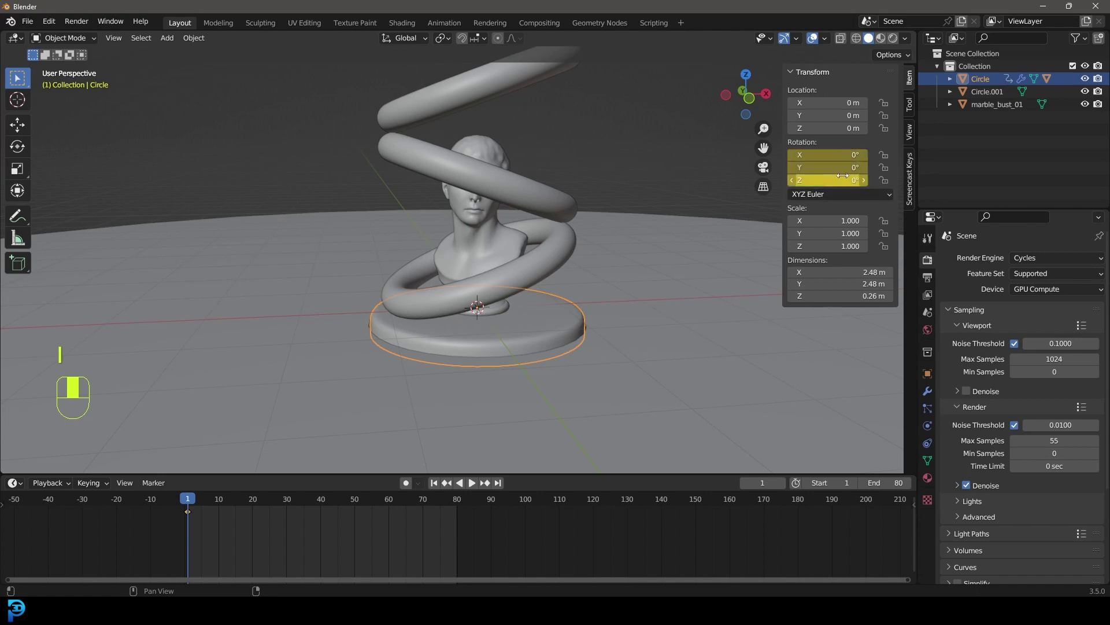
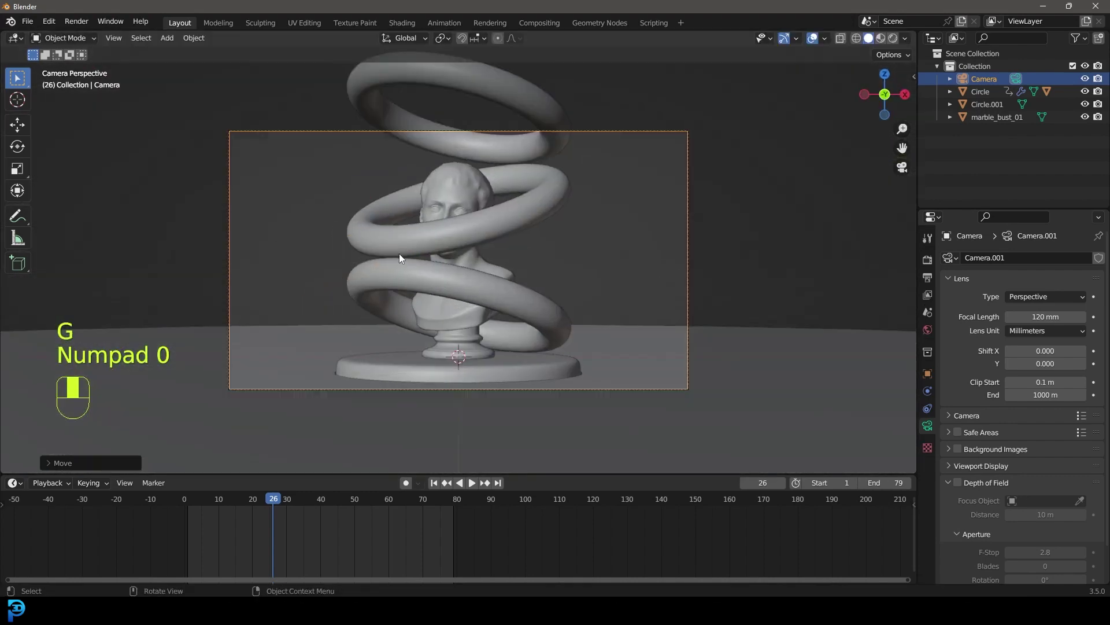
Step: Move the 120 mm camera back and adjust its height to frame the bust, ring and disc
key(g)
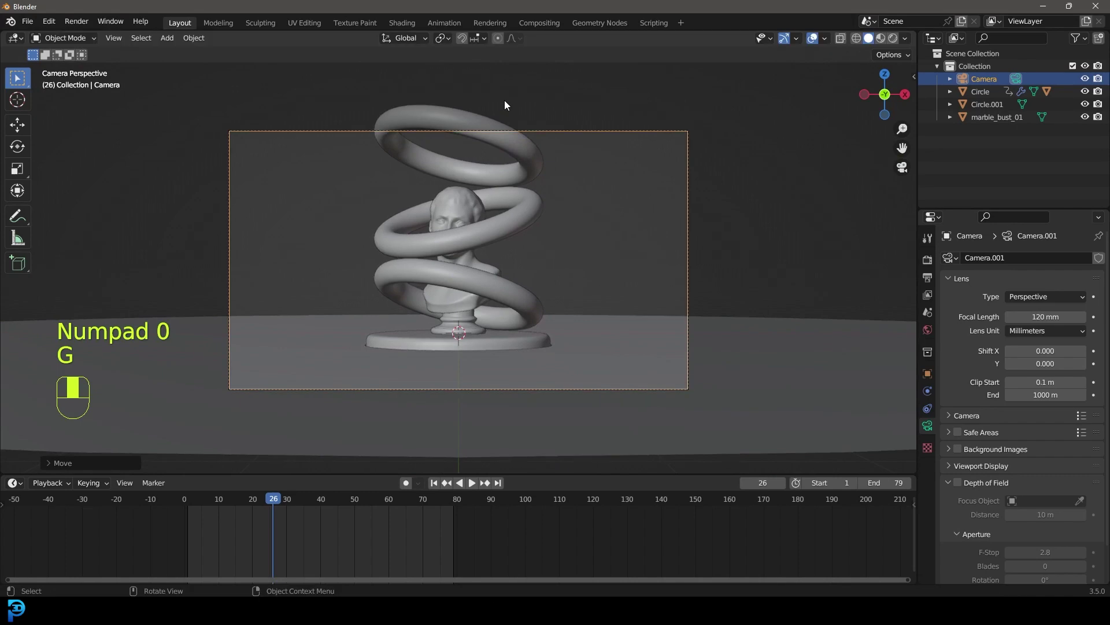
key(g)
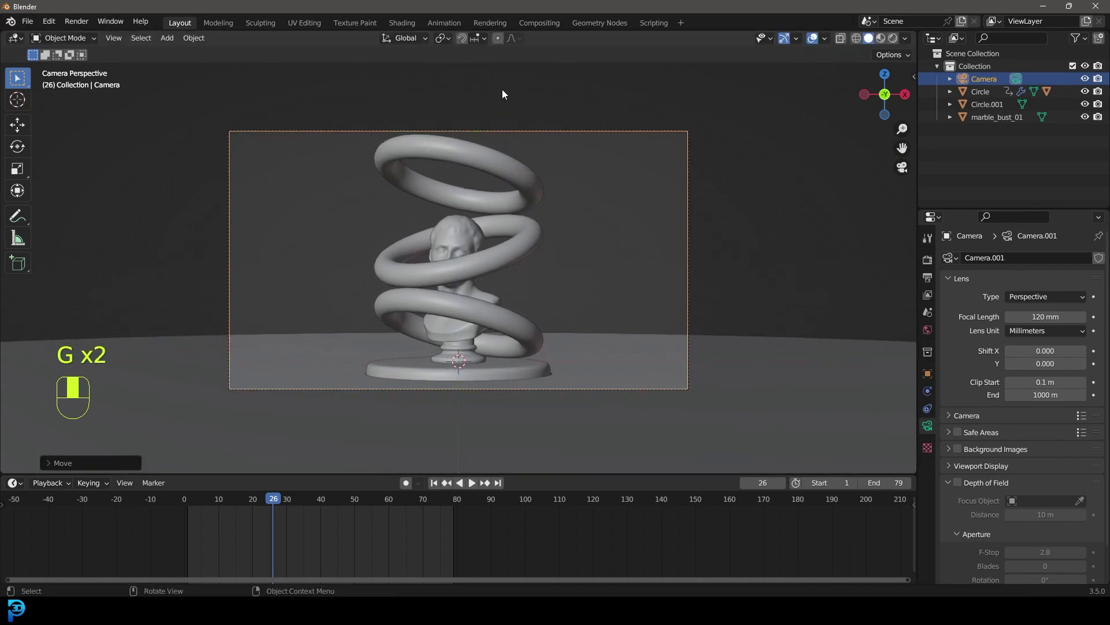
key(g)
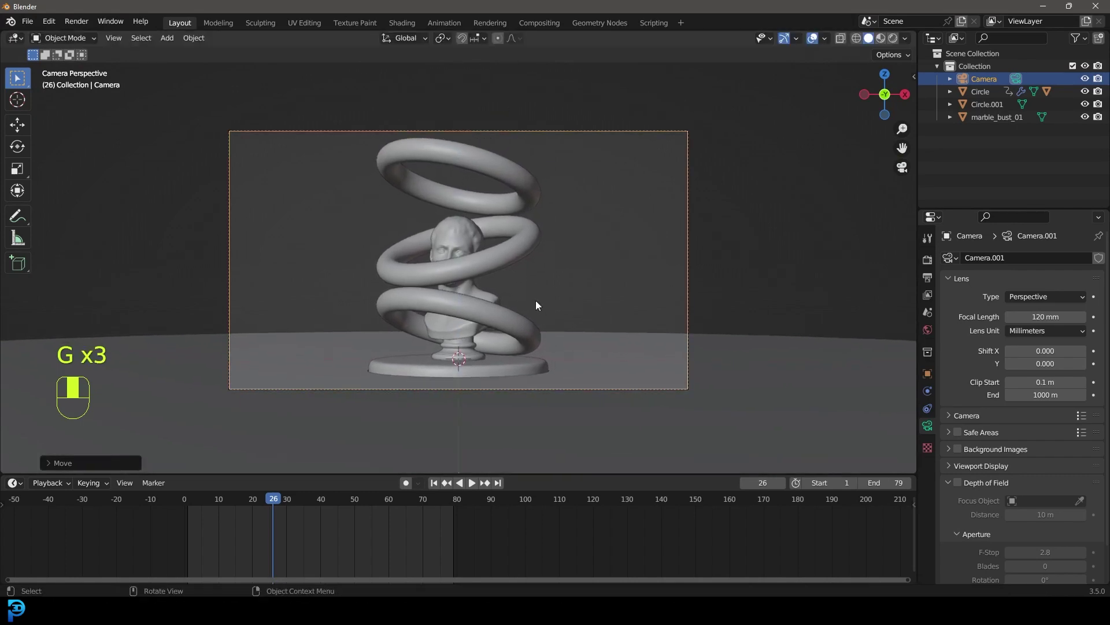
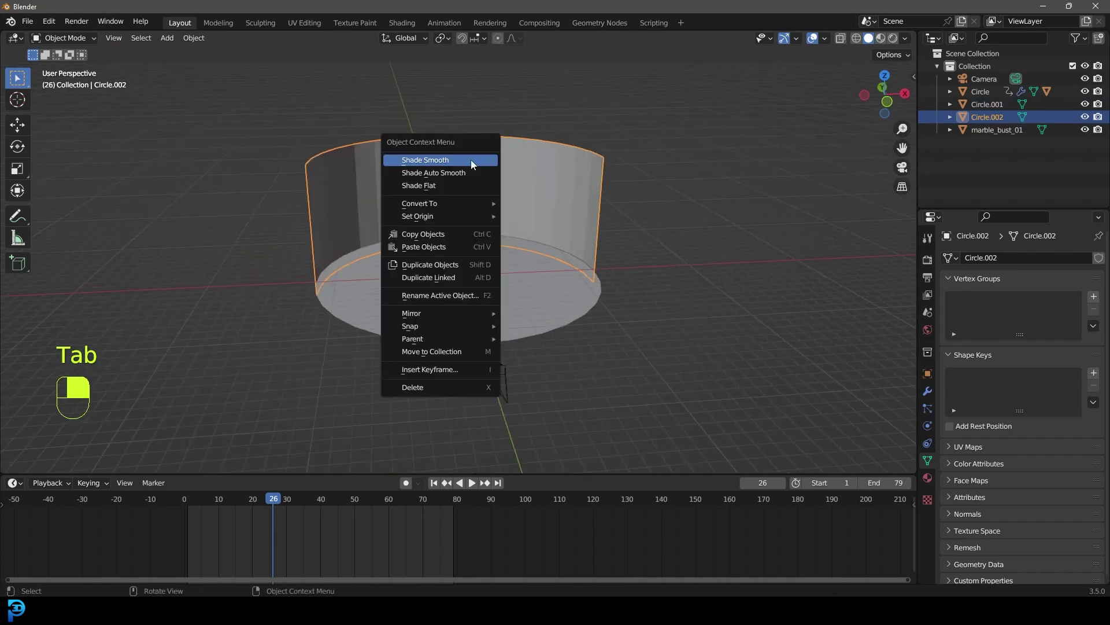
Step: Move the backdrop wall into place and select the large ground disc beneath it
key(alt+a)
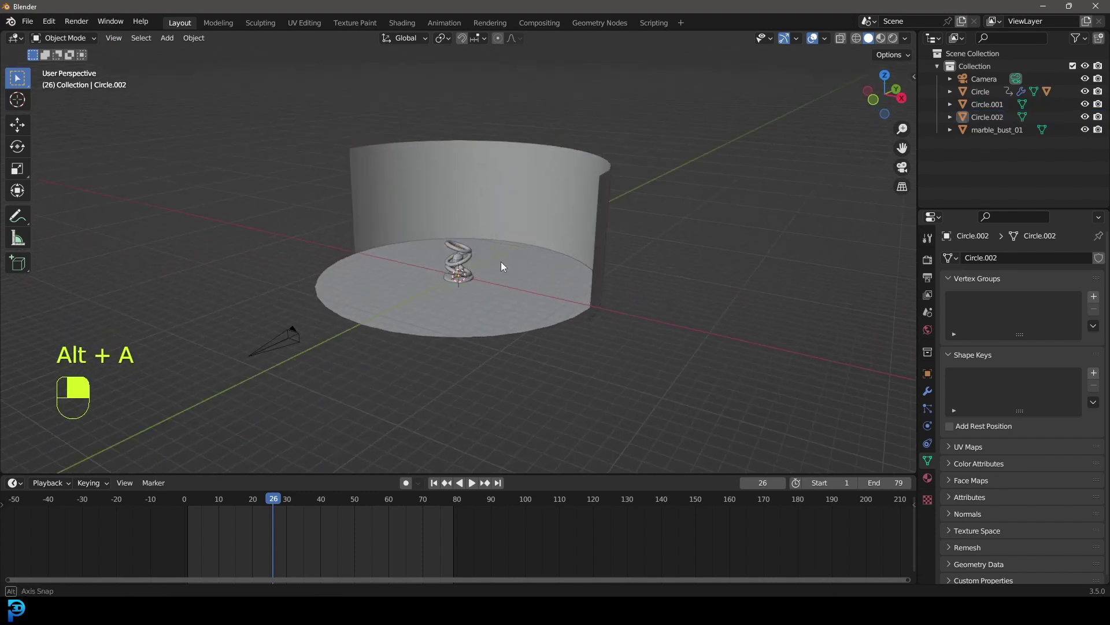
click(546, 259)
Step: Tilt the view toward the top of the backdrop before working on the ring's material
middle_click(545, 259)
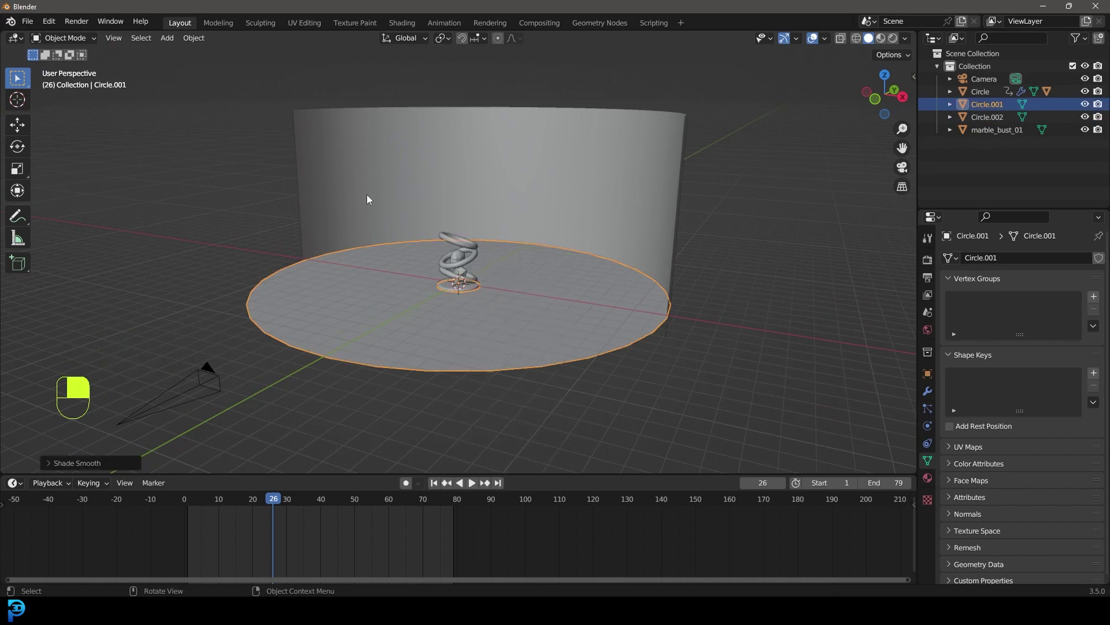
drag(30, 24, 228, 148)
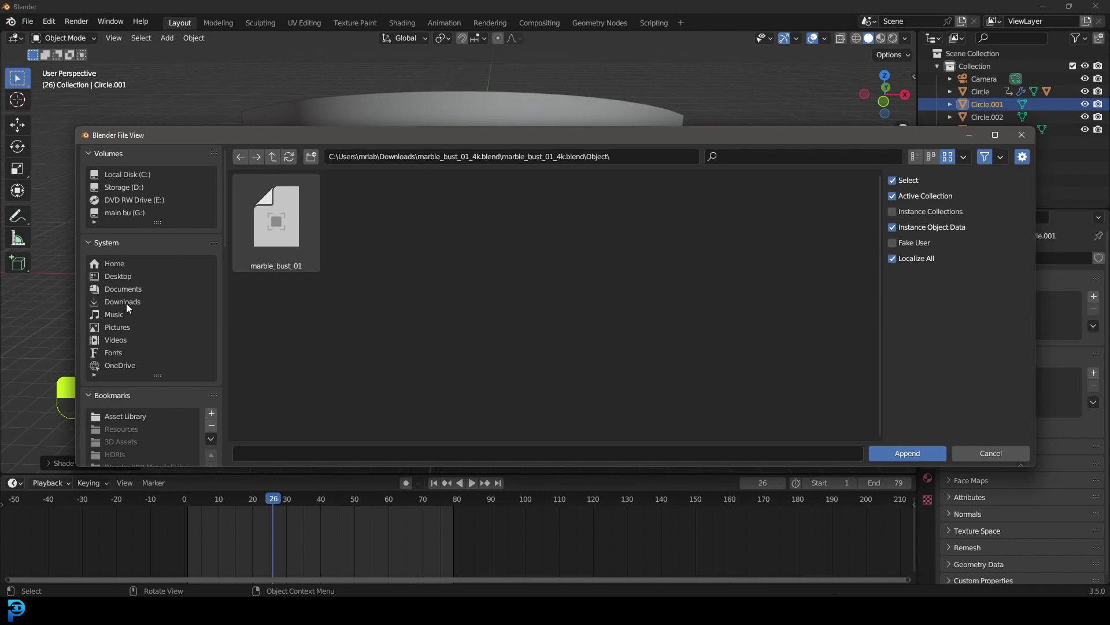
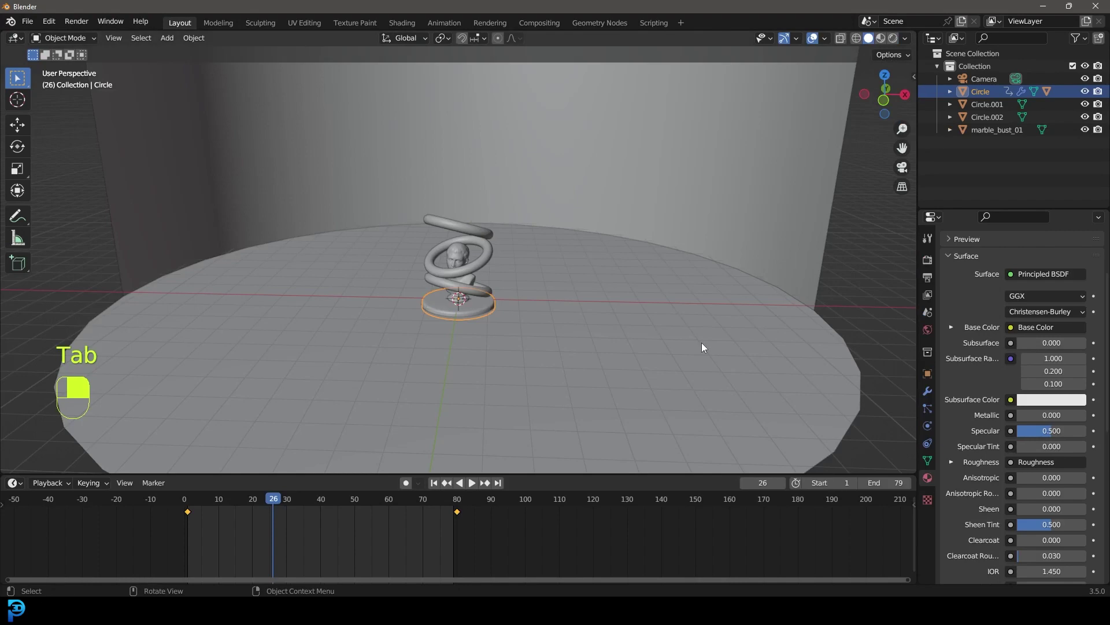
Step: Frame the disc through the camera view ahead of saving
key(KP_0)
Step: Save the project and switch the viewport to a rendered preview with a render region
key(ctrl+s)
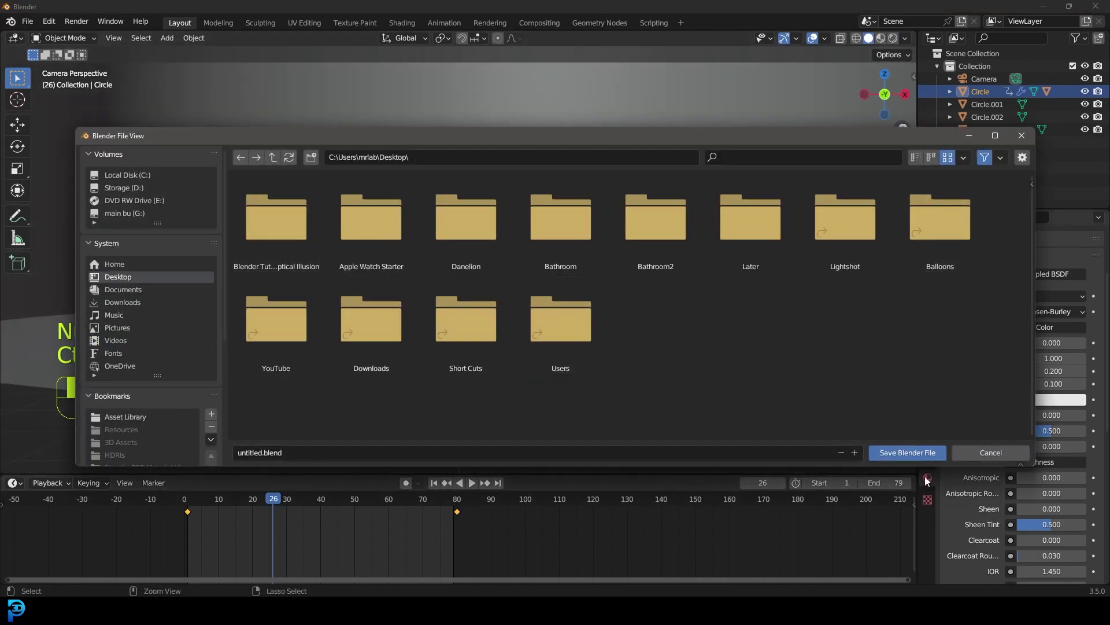
key(z)
drag(588, 291, 380, 355)
key(ctrl+b)
drag(327, 395, 298, 404)
right_click(291, 409)
Step: Navigate the view around the scene to judge the environment lighting
middle_click(795, 95)
drag(793, 105, 566, 219)
drag(567, 219, 932, 331)
middle_click(932, 331)
drag(933, 334, 1013, 337)
drag(1012, 338, 1076, 354)
middle_click(1076, 355)
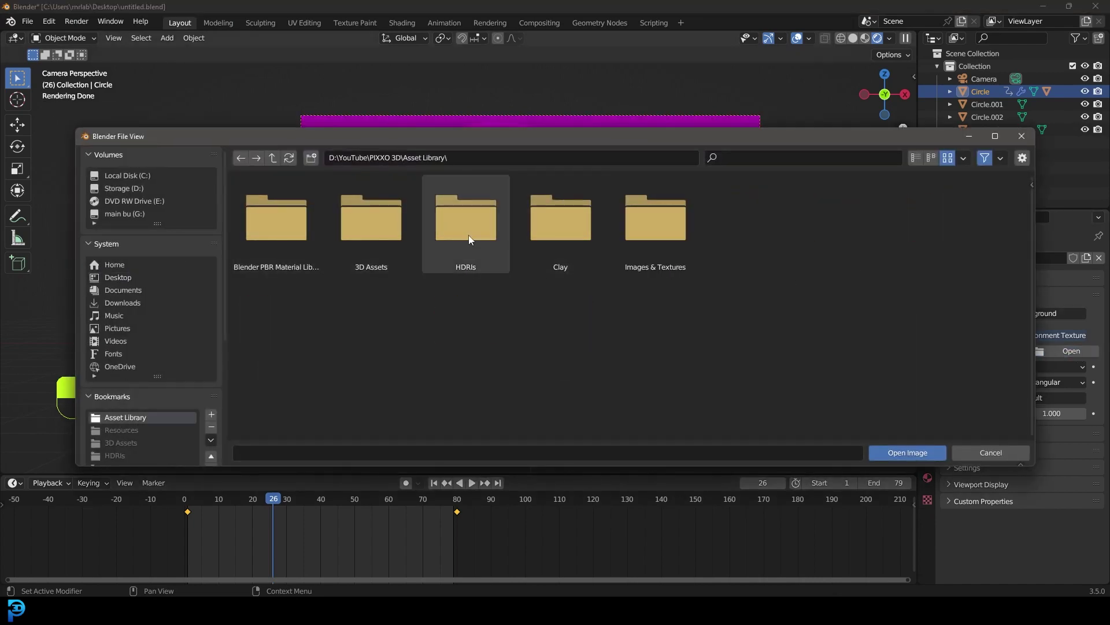
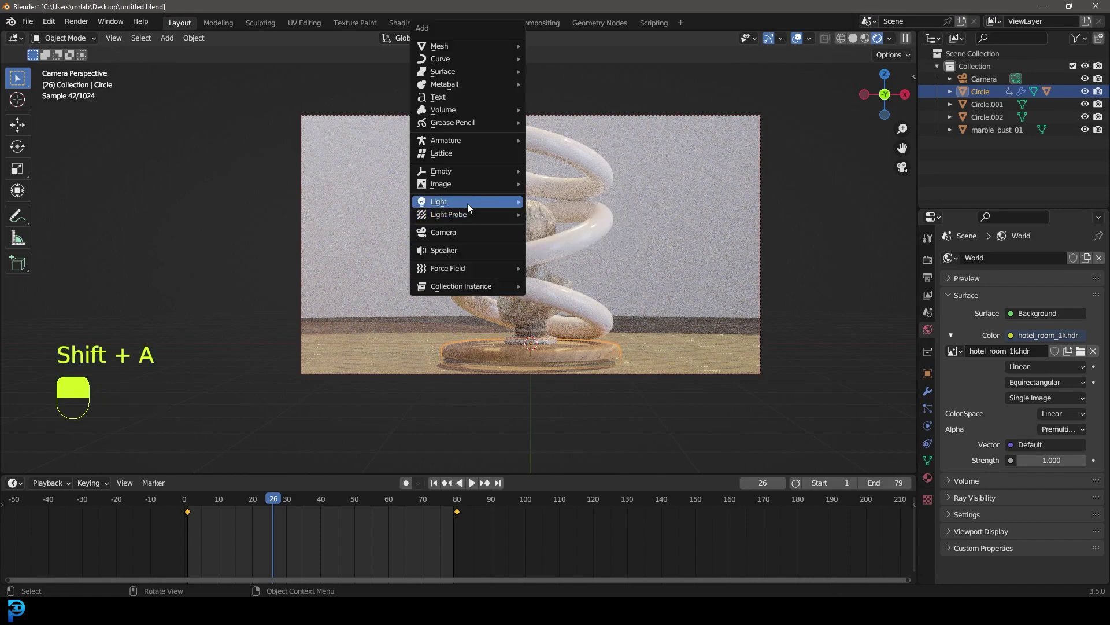
Step: Raise the new area light vertically high above the sculpture
key(g)
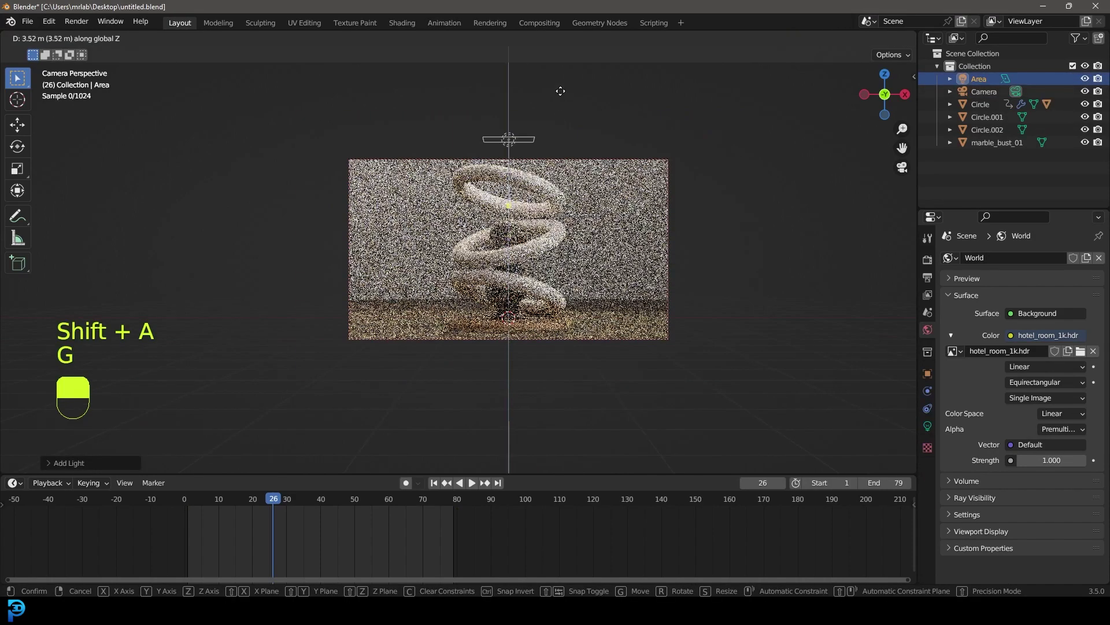
drag(569, 88, 930, 425)
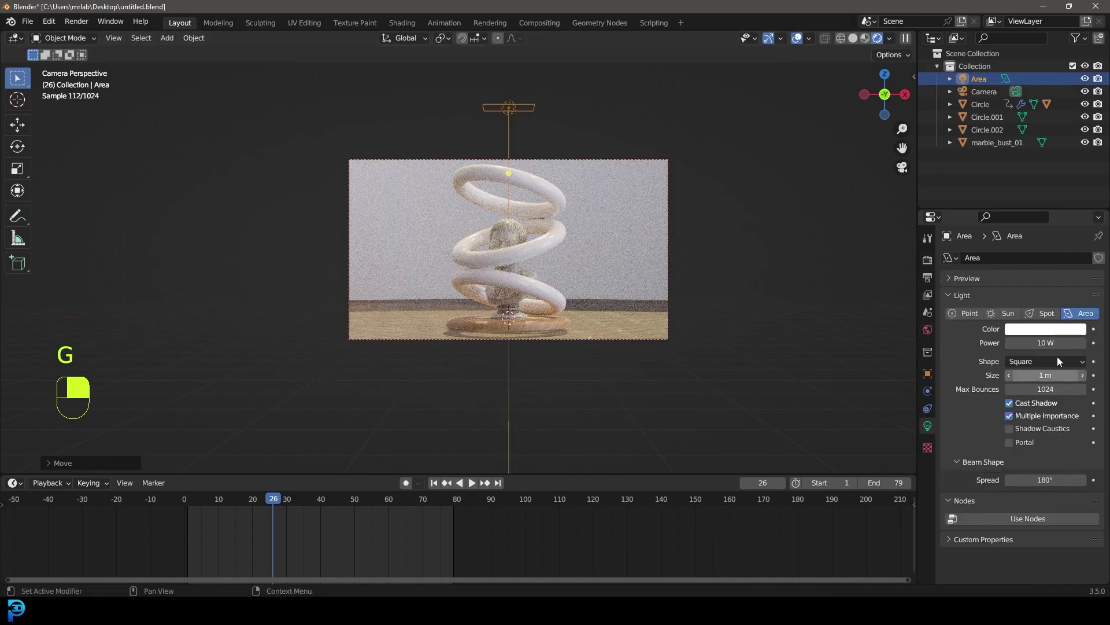